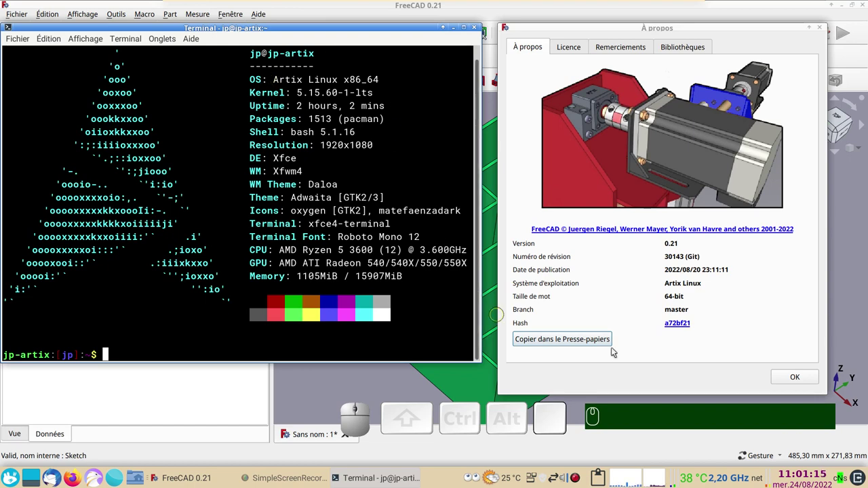
Step: Dismiss the About dialog, orbit the finished filleted tray, then close its document
left_click(797, 379)
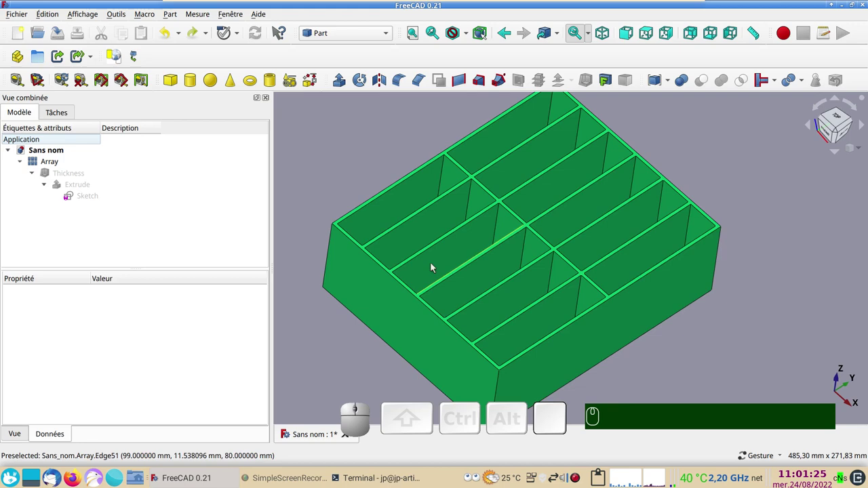
left_click(189, 39)
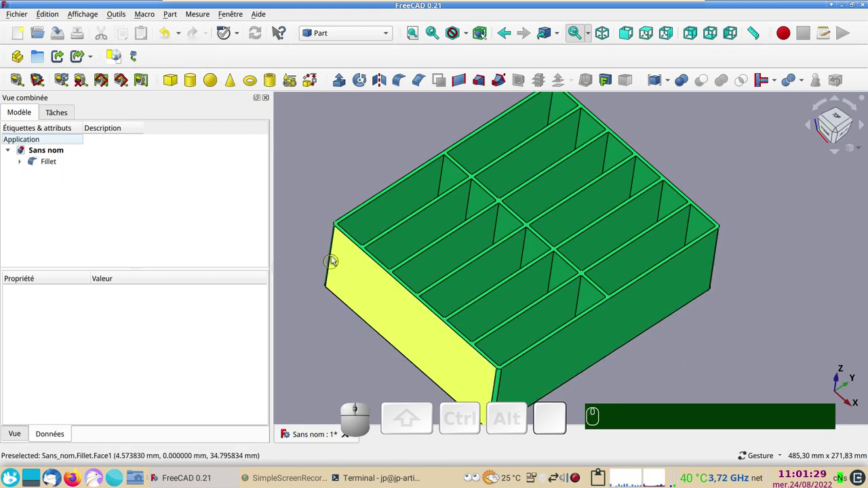
left_click_drag(636, 366, 699, 363)
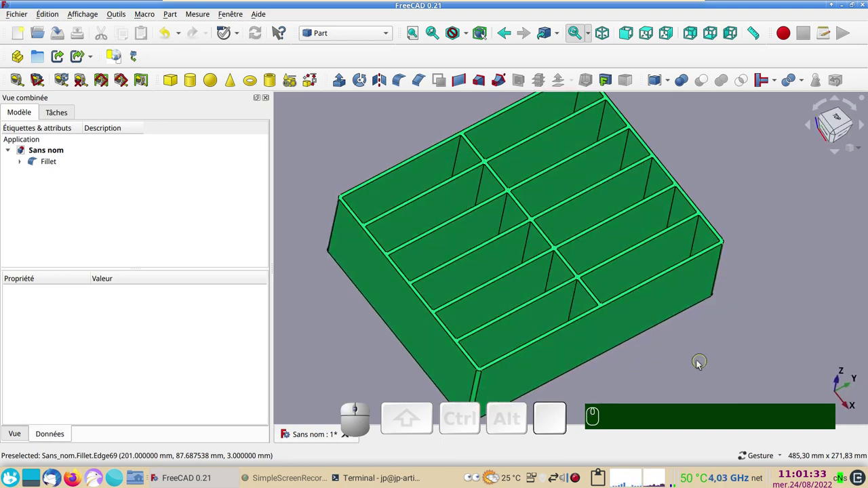
left_click(616, 403)
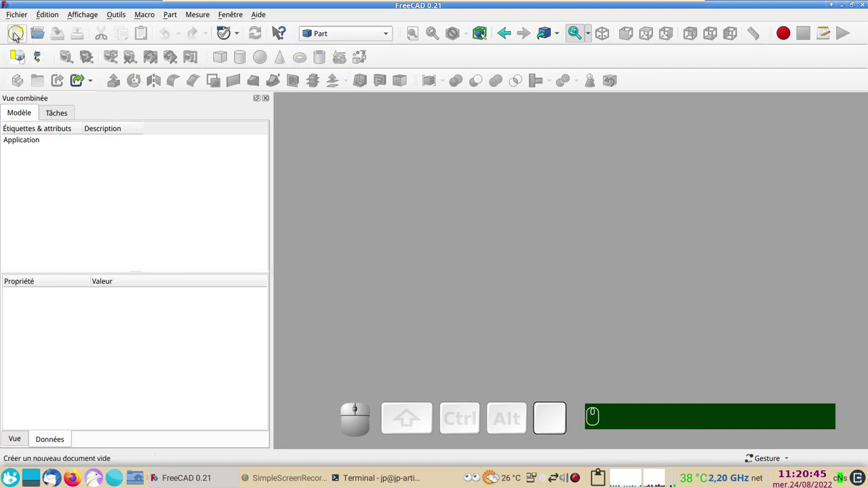
Step: Create a new empty document and switch to the Sketcher workbench
left_click(17, 36)
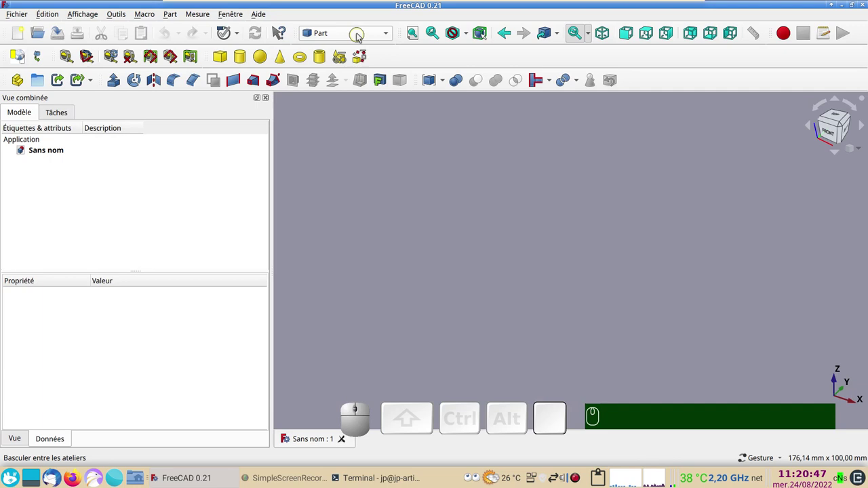
left_click(357, 34)
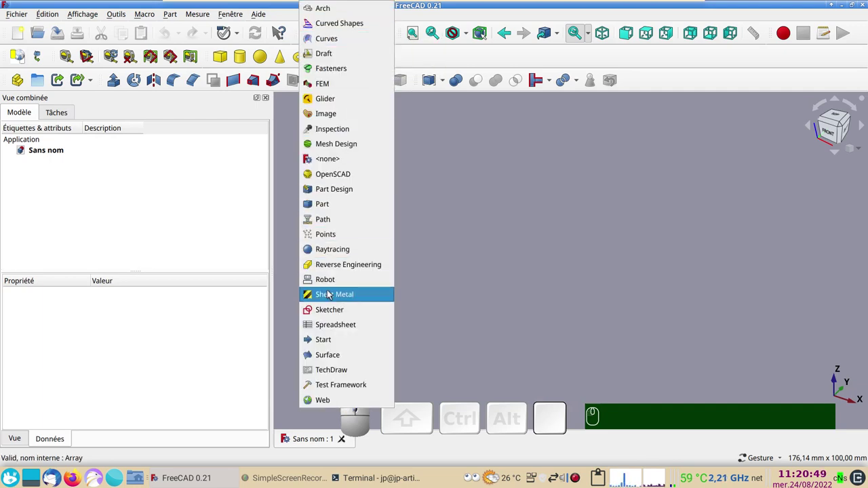
left_click(336, 314)
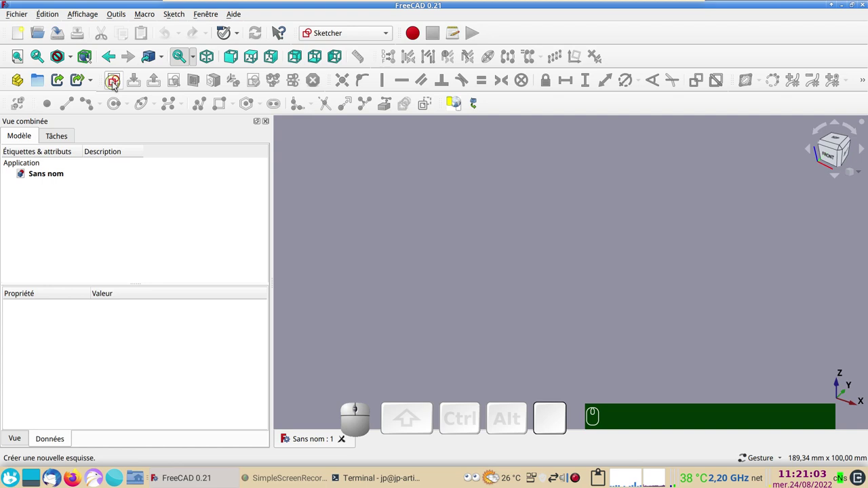
Step: Create a new sketch on the XY plane and adjust the view for drawing
left_click(116, 85)
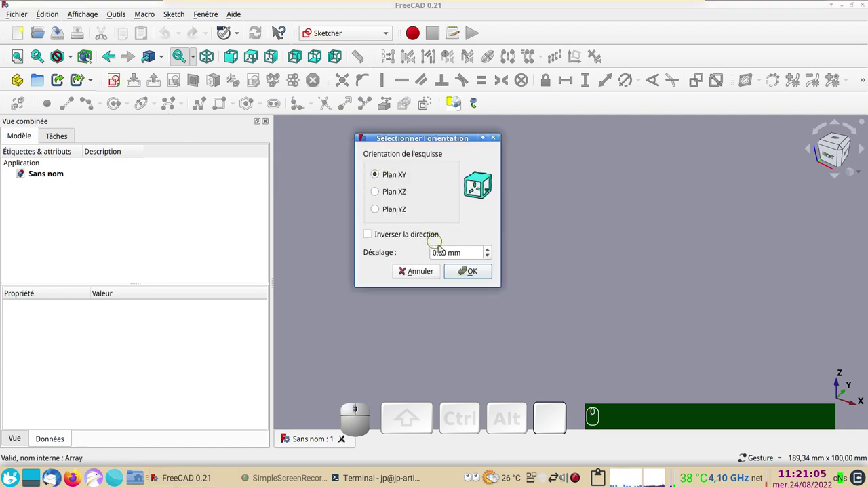
left_click(464, 270)
left_click_drag(744, 253, 640, 320)
scroll("down", 3)
right_click(628, 276)
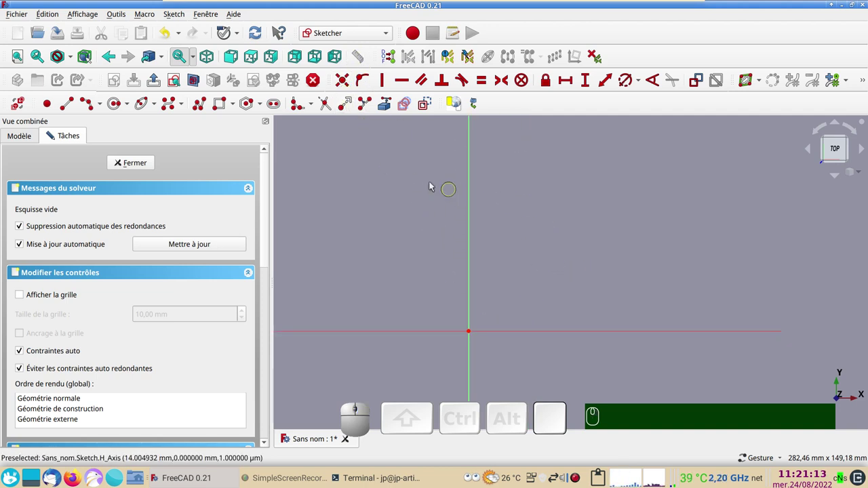
Step: Draw a rectangle from the origin and constrain its width to 36 mm
left_click(220, 103)
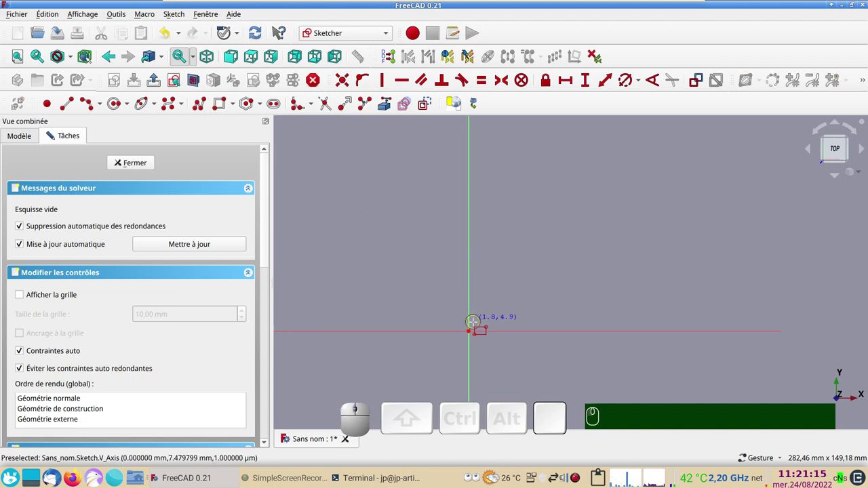
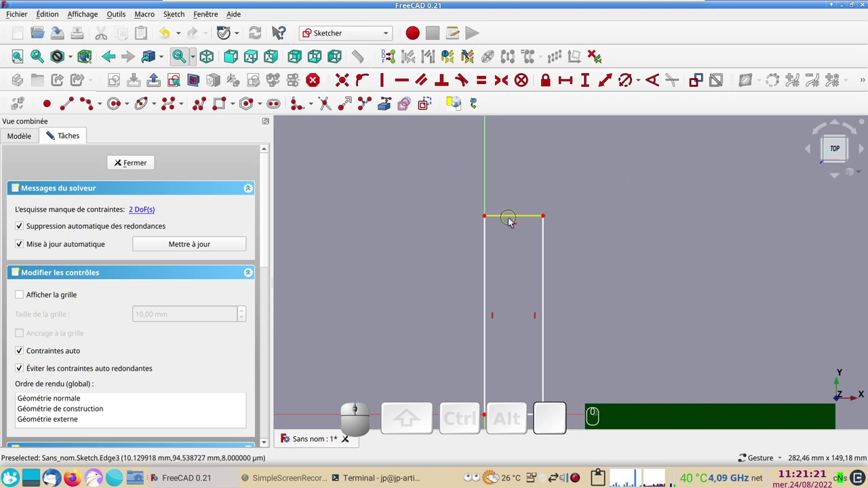
left_click(511, 218)
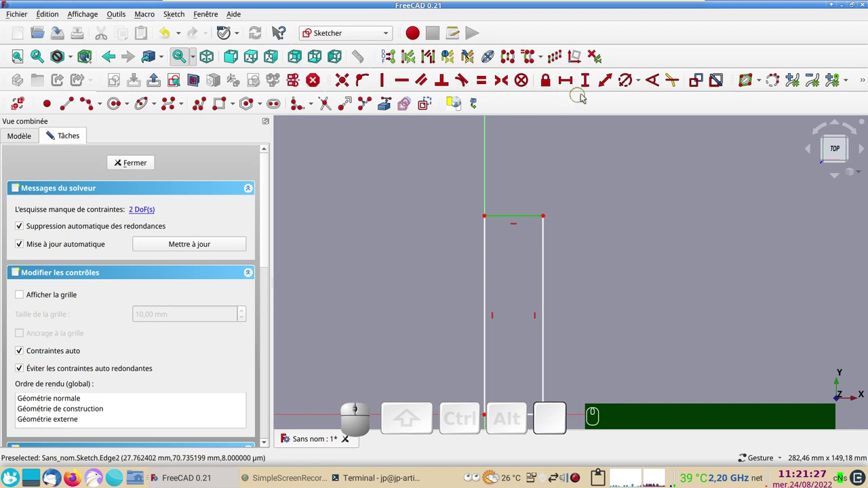
left_click(567, 86)
key("KP_3")
key("KP_6")
key("Return")
Step: Constrain the rectangle's height to 126 mm, fully constraining the sketch
left_click(487, 259)
left_click(588, 86)
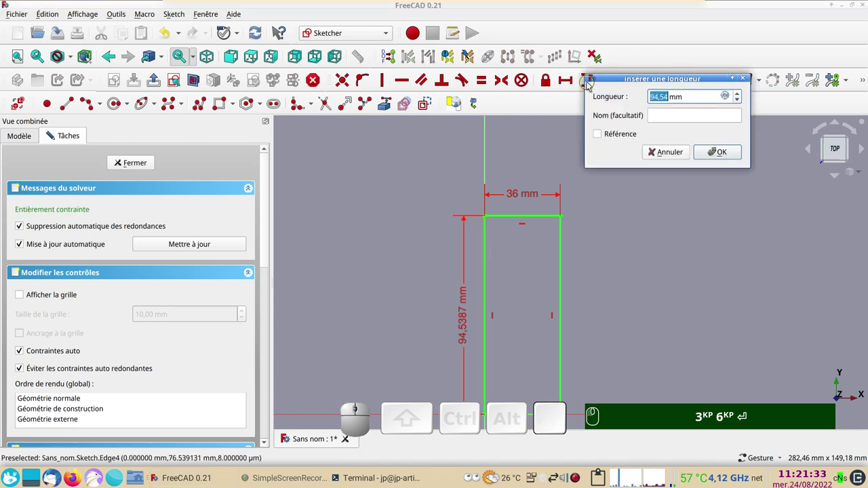
key("KP_1")
key("KP_2")
key("KP_6")
key("Return")
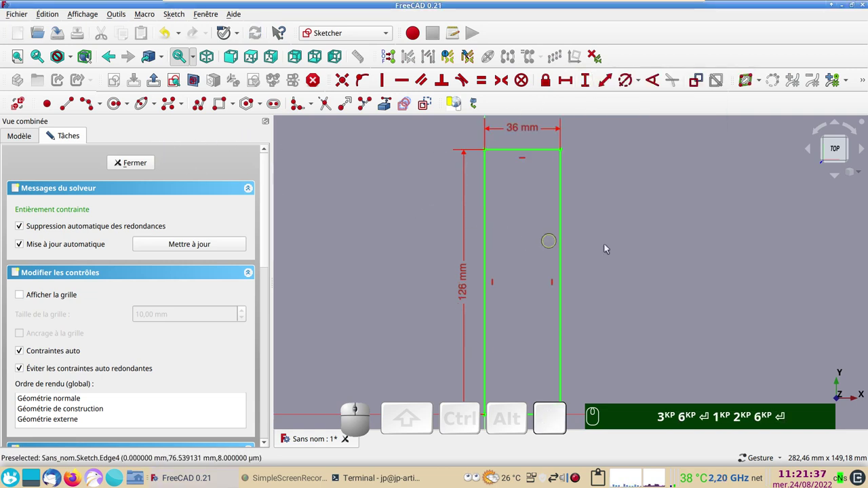
left_click_drag(406, 313, 325, 238)
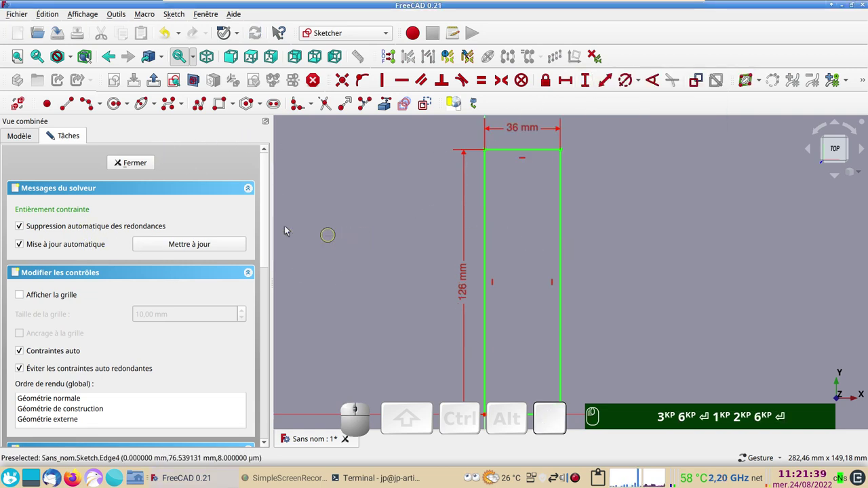
Step: Re-enter the 36 and 126 mm values and reposition the sketch view
left_click_drag(129, 166, 122, 171)
key("KP_3")
key("KP_6")
key("Return")
key("KP_1")
key("KP_2")
left_click(125, 169)
left_click_drag(543, 273, 121, 212)
Step: Close the finished sketch and switch back to the Part workbench
left_click(90, 189)
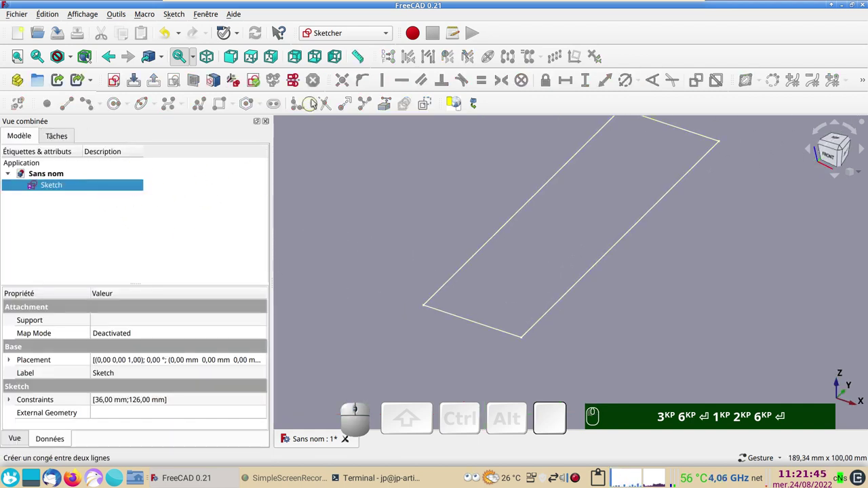
left_click_drag(440, 188, 363, 58)
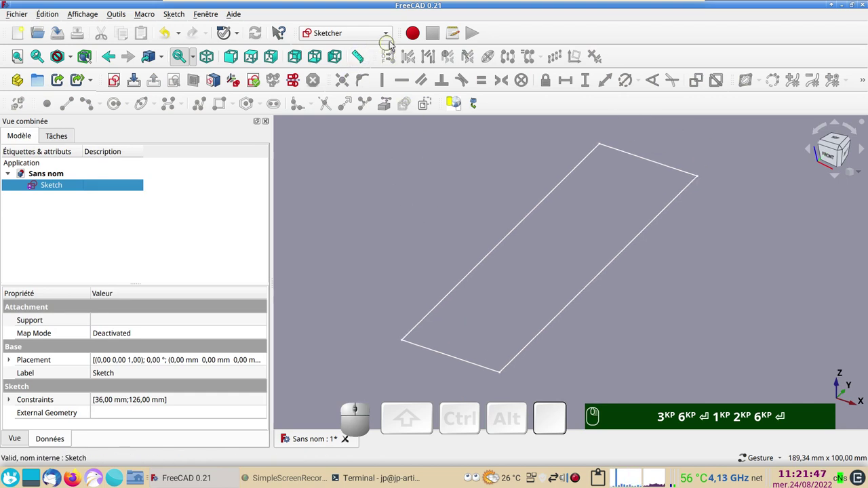
left_click(388, 35)
left_click(338, 205)
Step: Adjust the view of the closed 36 × 126 mm rectangle in the 3D scene
scroll("down", 3)
key("KP_3")
key("KP_6")
key("Return")
key("KP_1")
key("KP_2")
left_click_drag(398, 198, 411, 214)
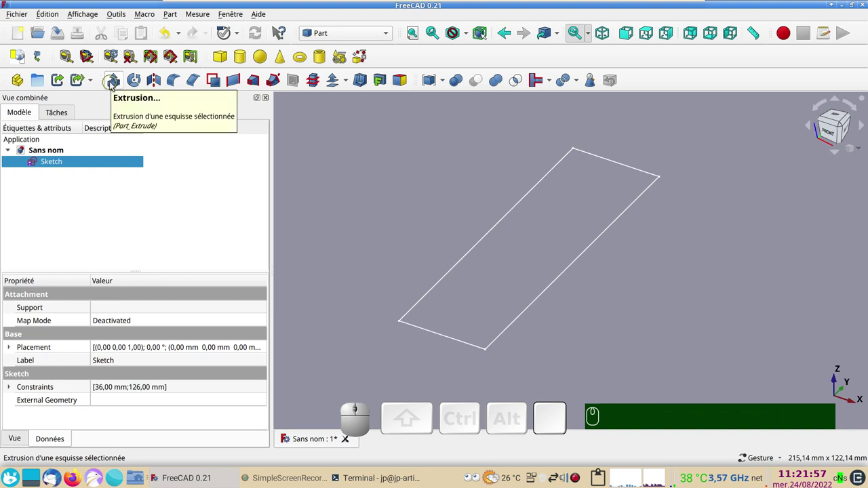
Step: Extrude the rectangle sketch with a length of 80 mm
left_click(113, 85)
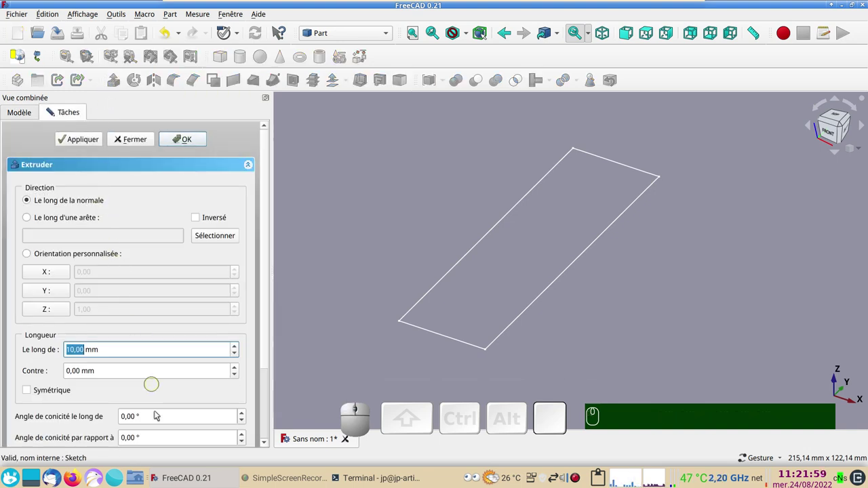
key("KP_8")
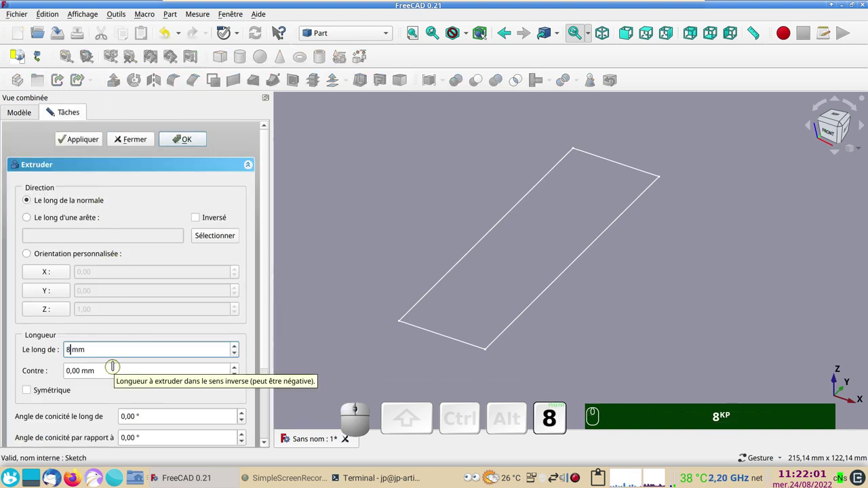
key("KP_0")
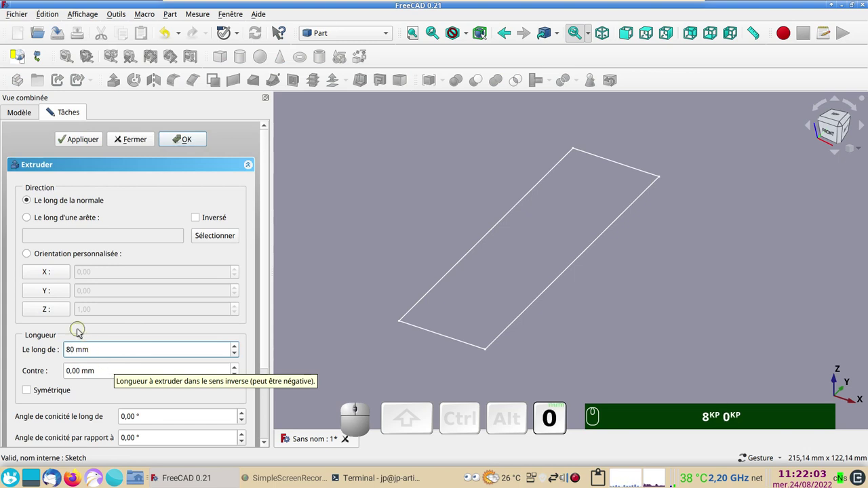
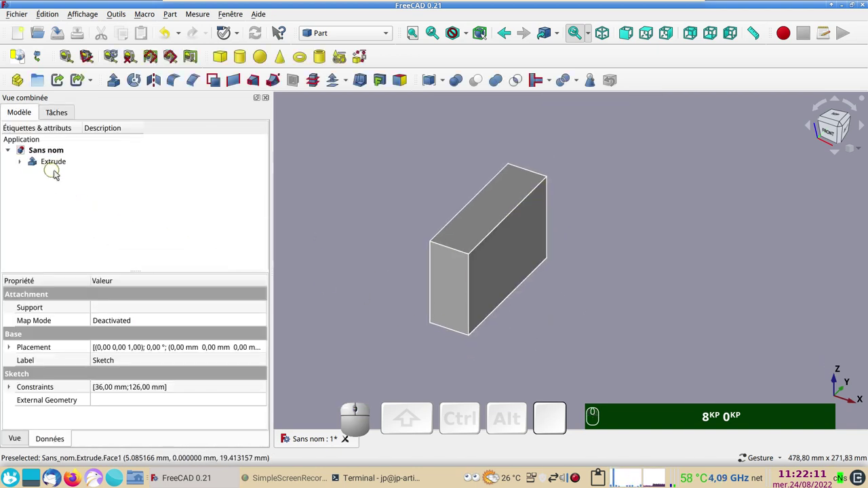
Step: Apply Thickness of -3 mm with the top face removed, hollowing the block into an open box
left_click(482, 221)
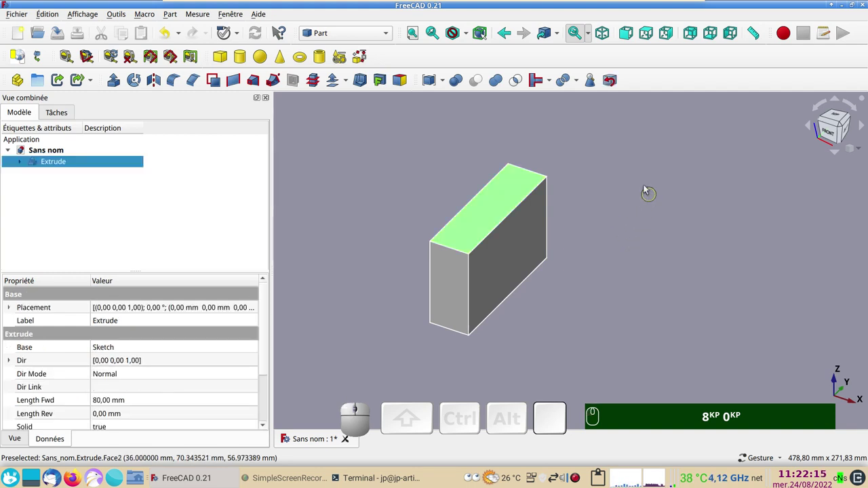
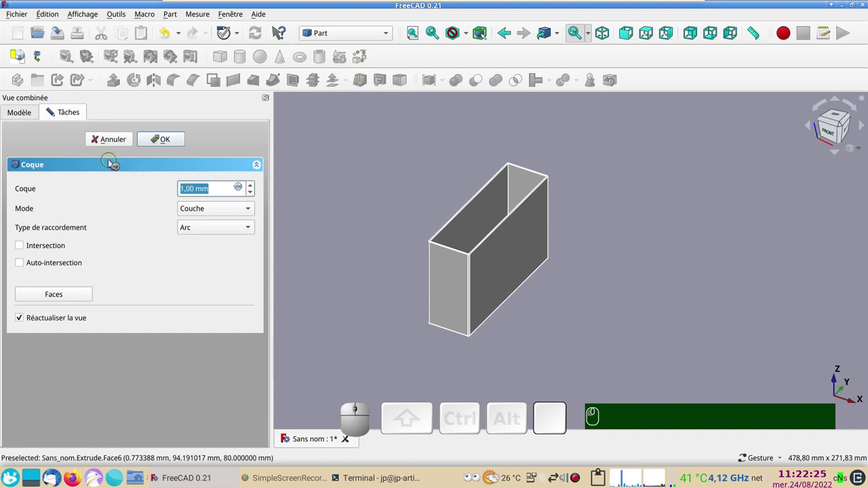
key("KP_3")
scroll("up", 3)
left_click_drag(608, 328, 640, 316)
left_click_drag(649, 328, 573, 236)
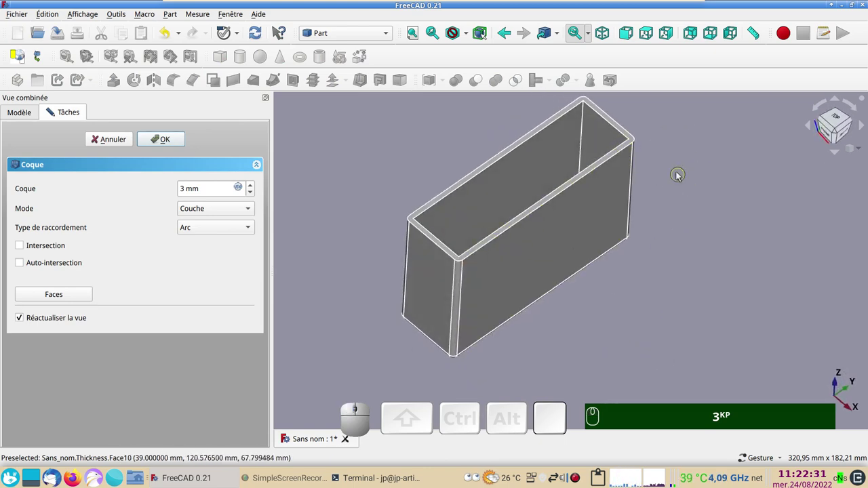
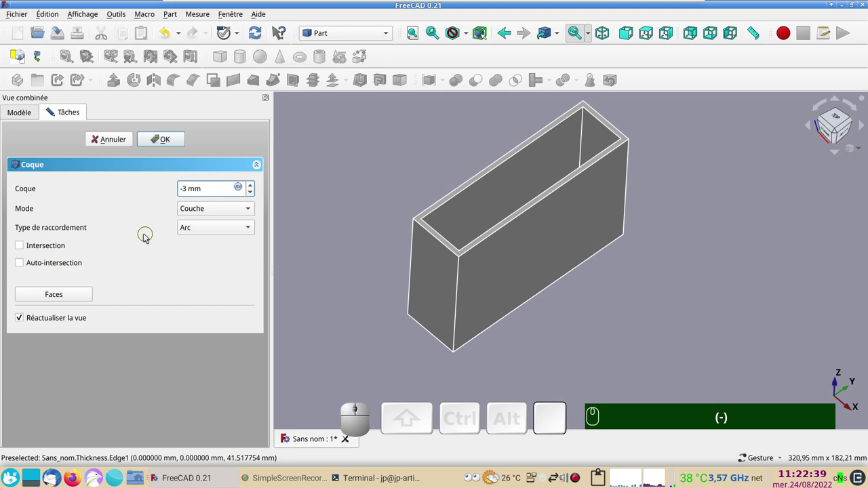
left_click(162, 147)
left_click_drag(631, 304, 457, 258)
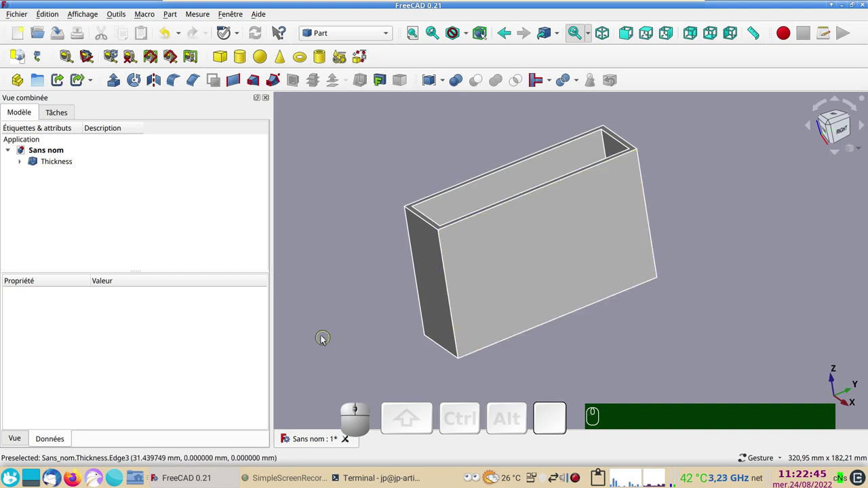
Step: Set the hollow box's shape colour to bright green #00ff7f in Display properties
left_click(491, 280)
key("d")
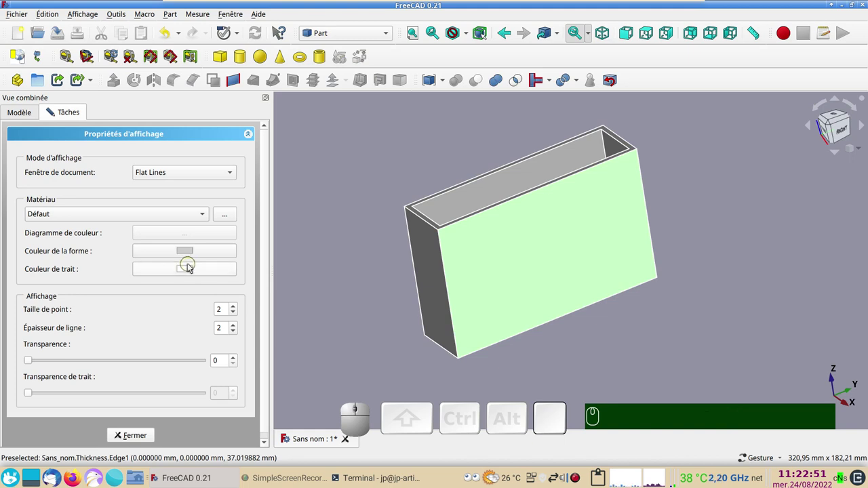
left_click(190, 271)
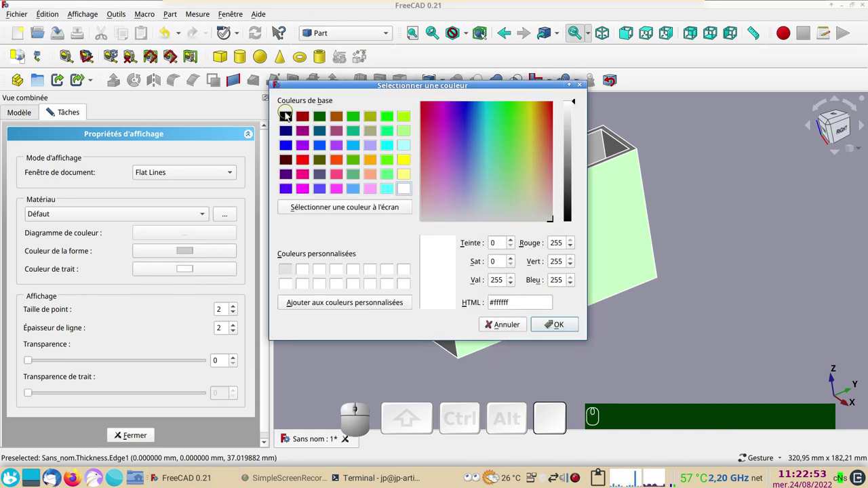
left_click(288, 118)
left_click(577, 326)
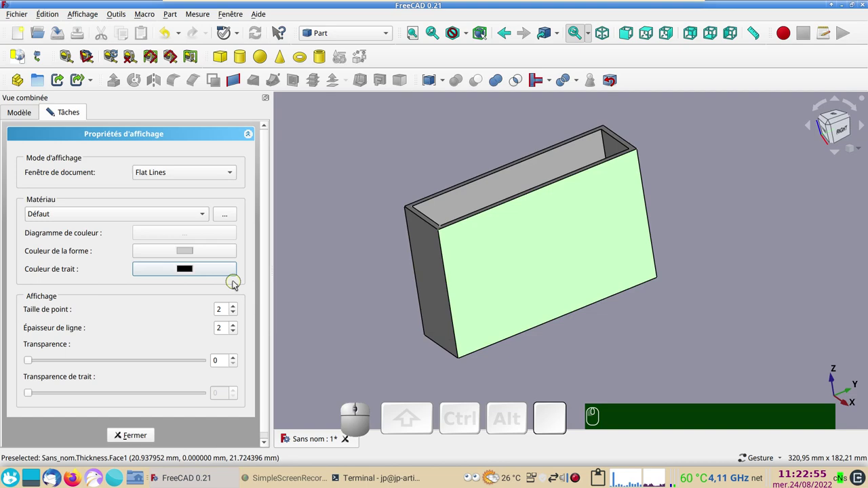
left_click(484, 266)
left_click(185, 253)
left_click(387, 136)
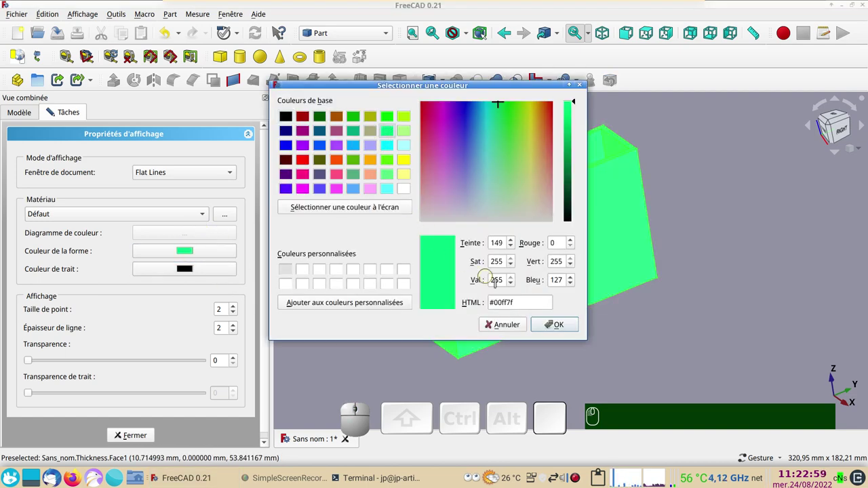
left_click(557, 326)
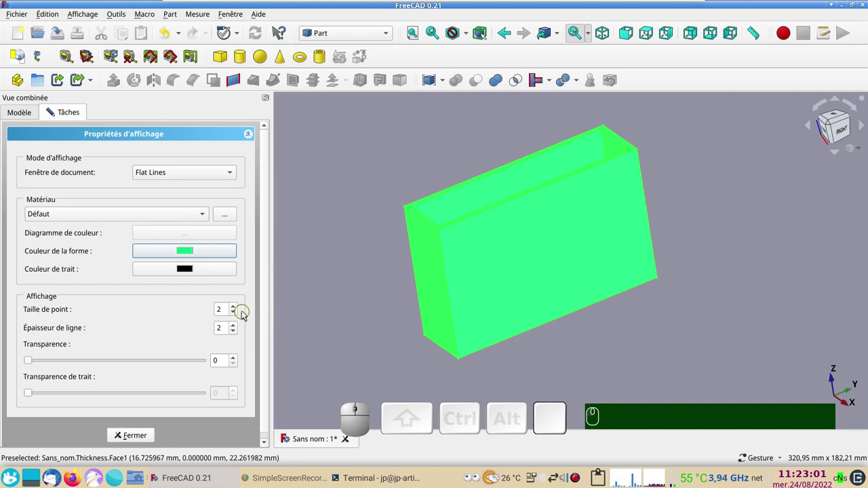
Step: Reduce the point and line display sizes and close the Display properties panel
left_click(234, 316)
left_click(234, 337)
left_click(139, 437)
left_click(323, 334)
left_click_drag(583, 291, 225, 289)
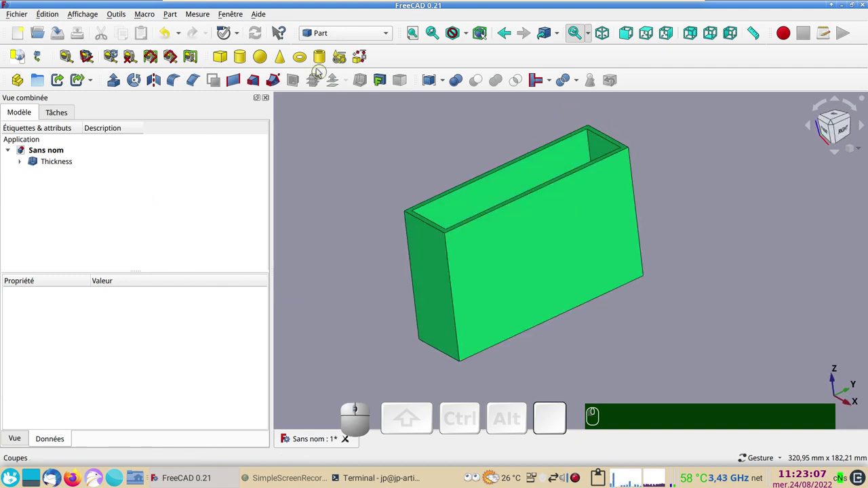
Step: Switch to the Draft workbench and select the hollowed box
left_click(391, 41)
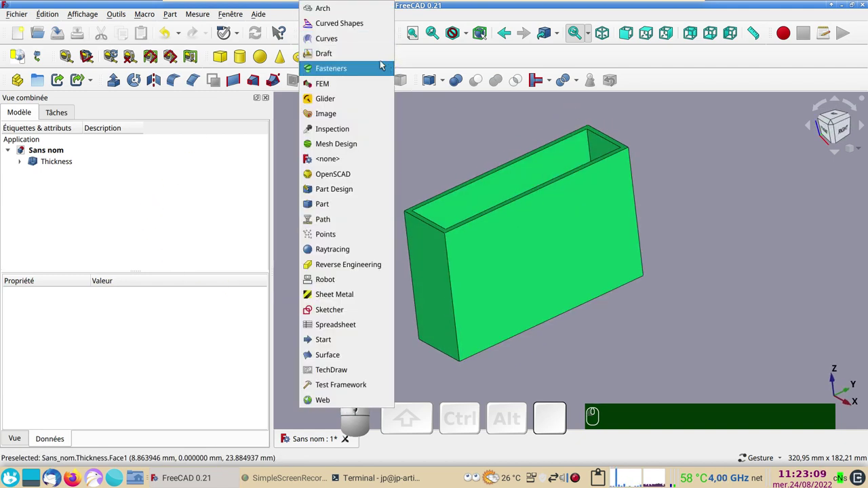
left_click(367, 55)
left_click(67, 185)
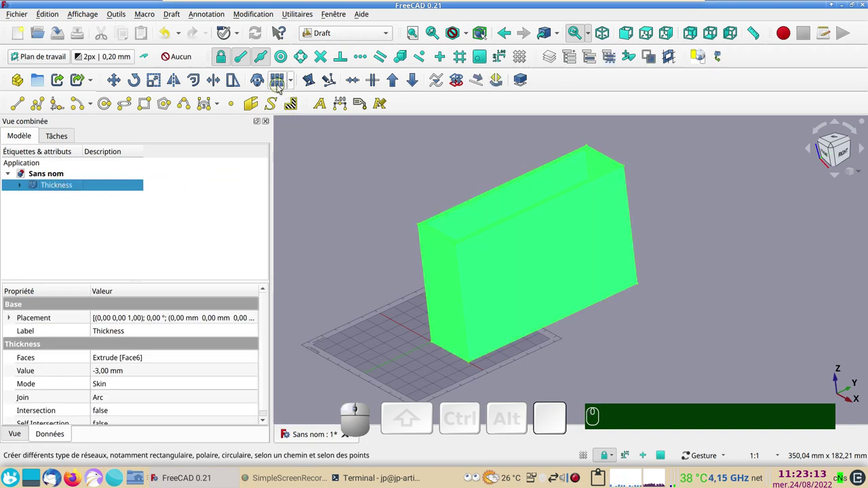
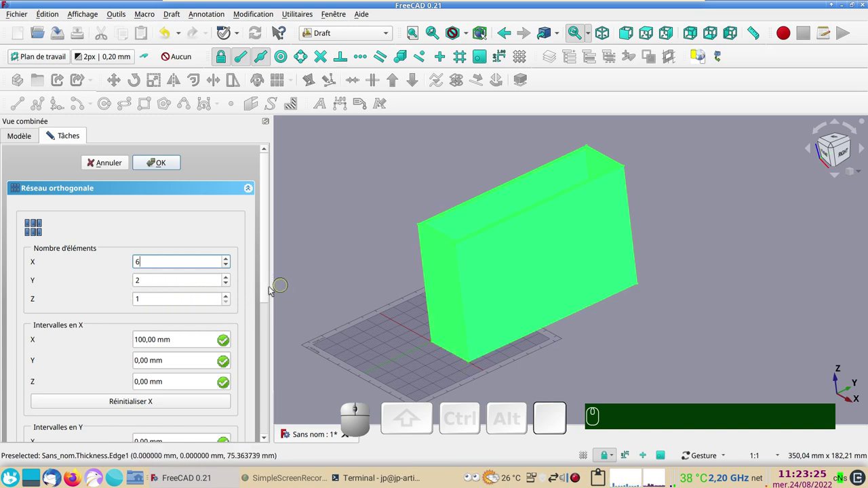
Step: Set the ortho array X interval to 33 mm and Y interval to 123 mm
left_click_drag(268, 292, 273, 338)
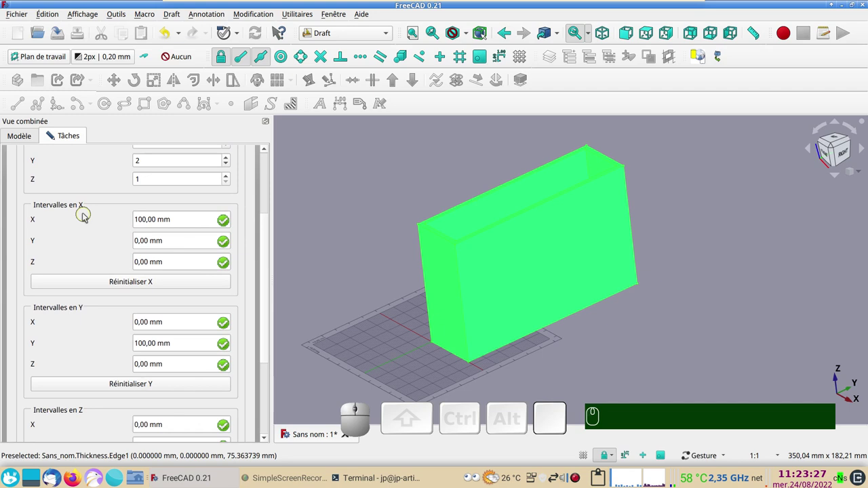
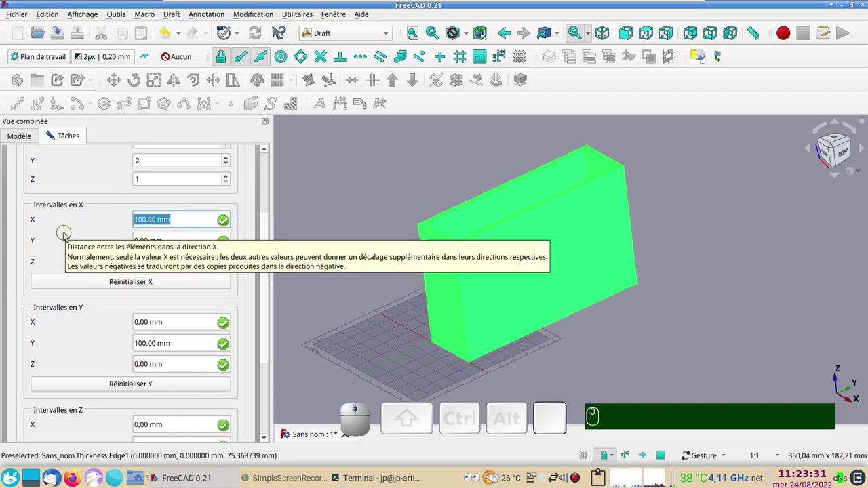
key("KP_3")
key("KP_3")
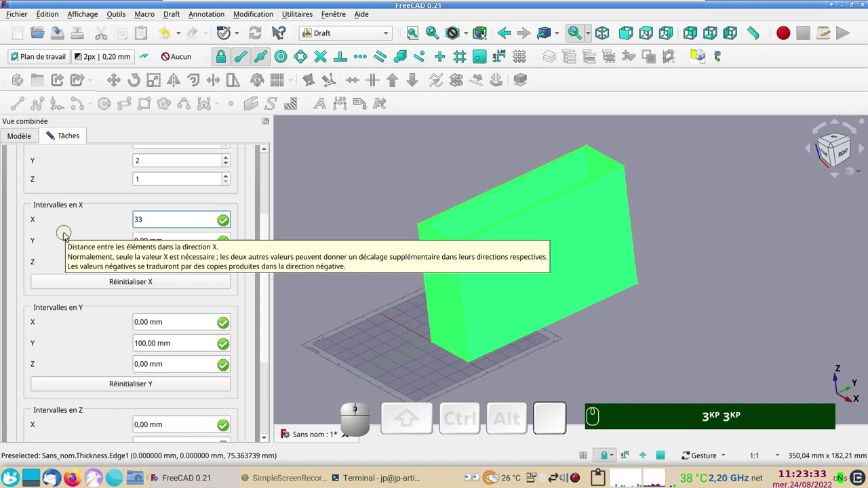
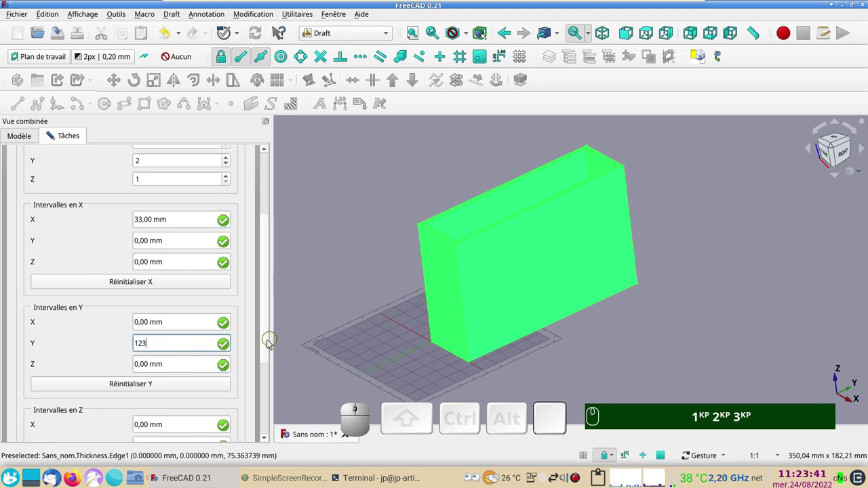
left_click(269, 345)
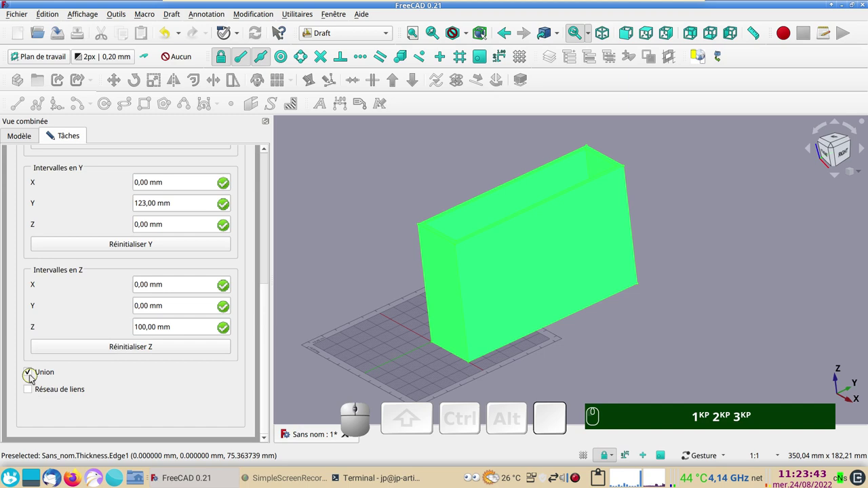
Step: Set the array options so Fuse is on and Link array is off
left_click(32, 378)
left_click(29, 393)
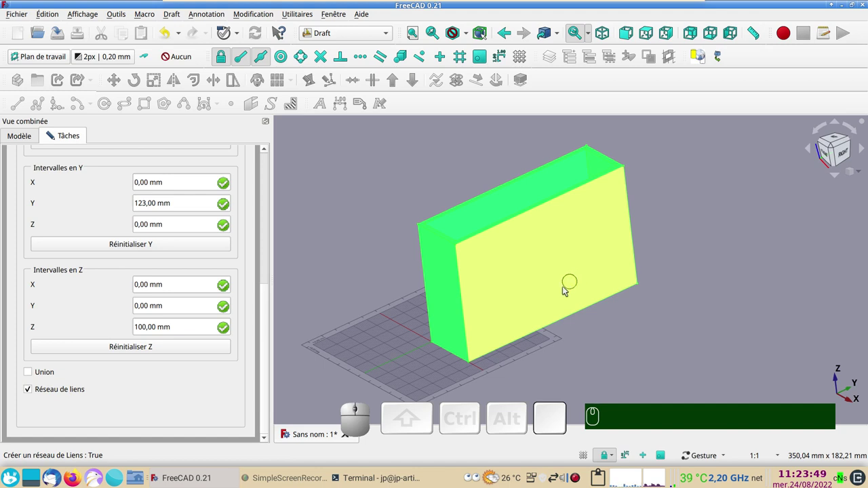
left_click(39, 394)
left_click(27, 376)
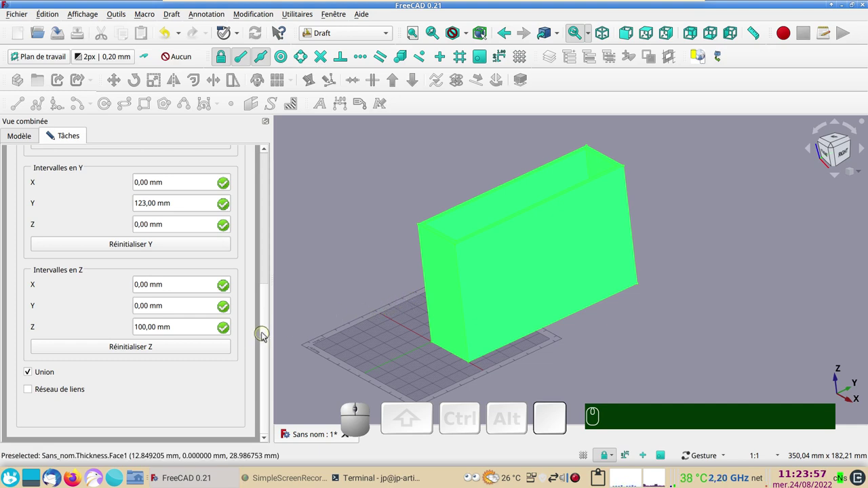
left_click_drag(263, 336, 186, 174)
Step: Confirm the array, producing a twelve-compartment tray, and view it from above
left_click(168, 171)
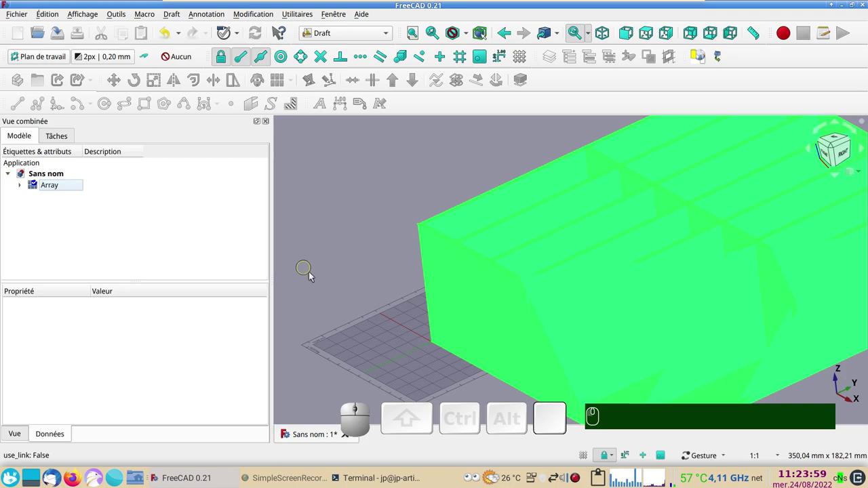
left_click(370, 268)
left_click_drag(537, 267, 524, 284)
scroll("down", 3)
left_click_drag(700, 361, 594, 335)
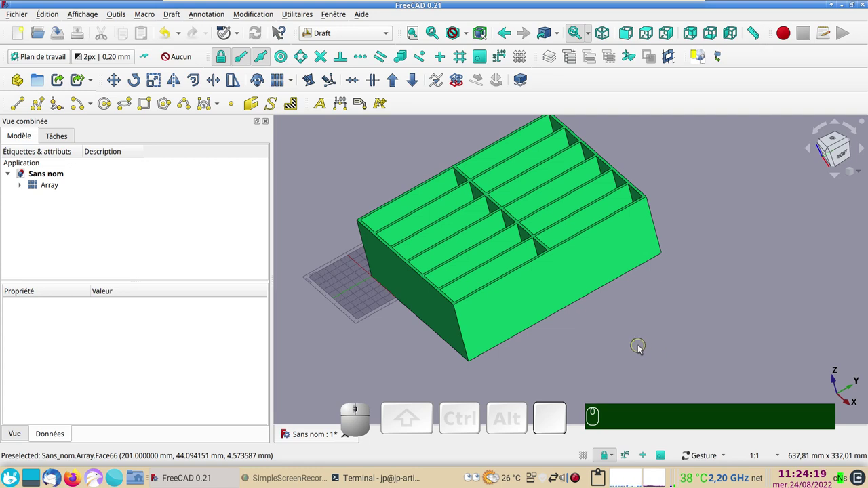
Step: Zoom in on the compartment walls and inspect the tray in wireframe draw style
scroll("up", 3)
left_click_drag(617, 341, 705, 322)
left_click_drag(710, 328, 600, 371)
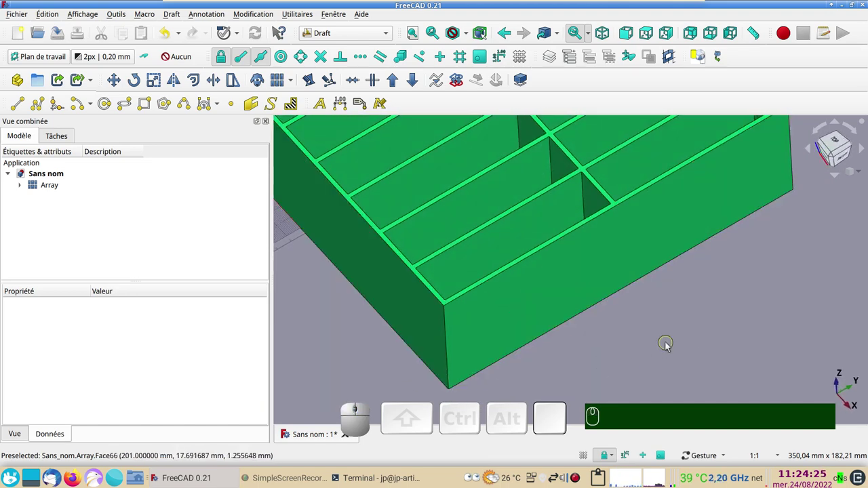
key("v")
key("KP_3")
left_click_drag(588, 370, 498, 356)
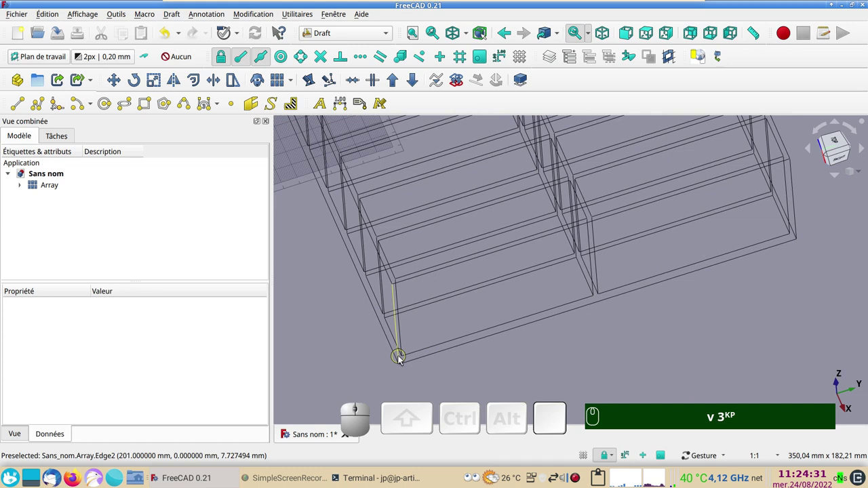
Step: Select the tray's front outer edges for rounding, adding each to the selection
left_click(401, 360)
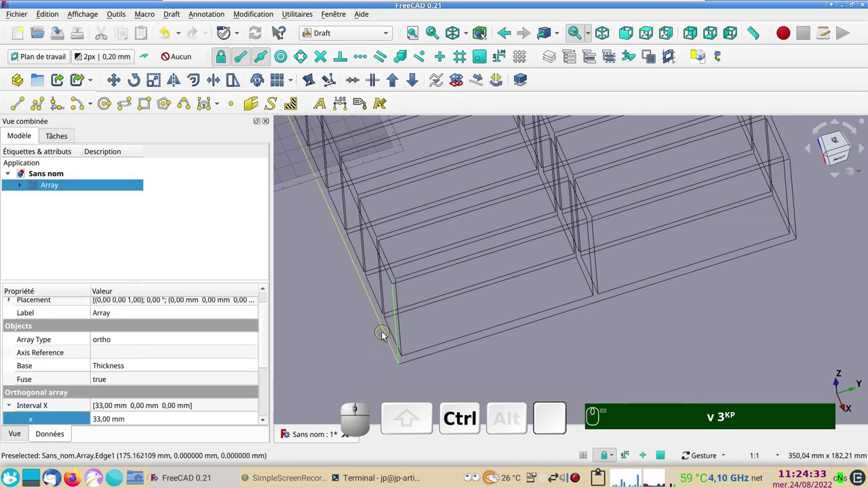
left_click(385, 335)
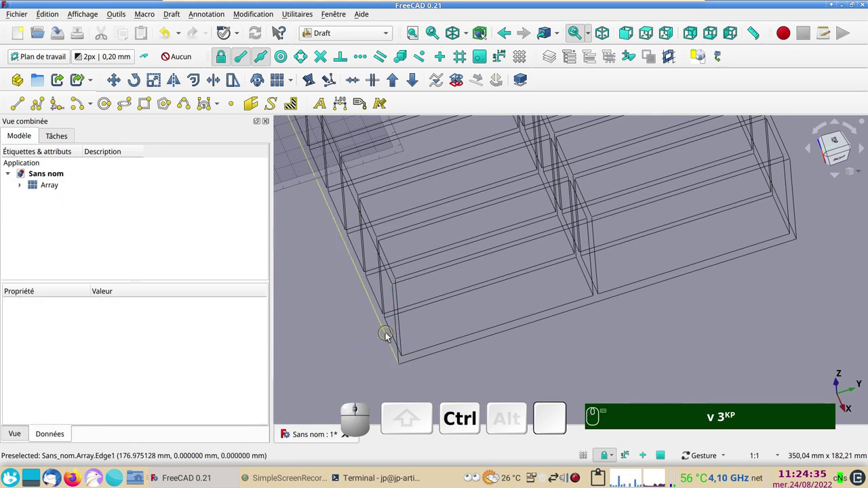
left_click(390, 337)
left_click(397, 332)
scroll("up", 3)
left_click(401, 343)
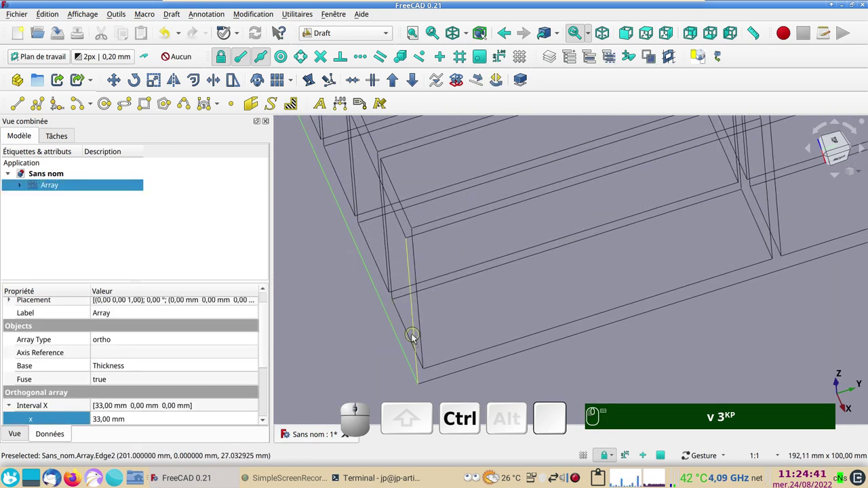
left_click(416, 337)
left_click(460, 376)
Step: Add the bottom, rear and remaining outer edges to the selection, orbiting as needed
left_click_drag(720, 345, 546, 341)
scroll("down", 3)
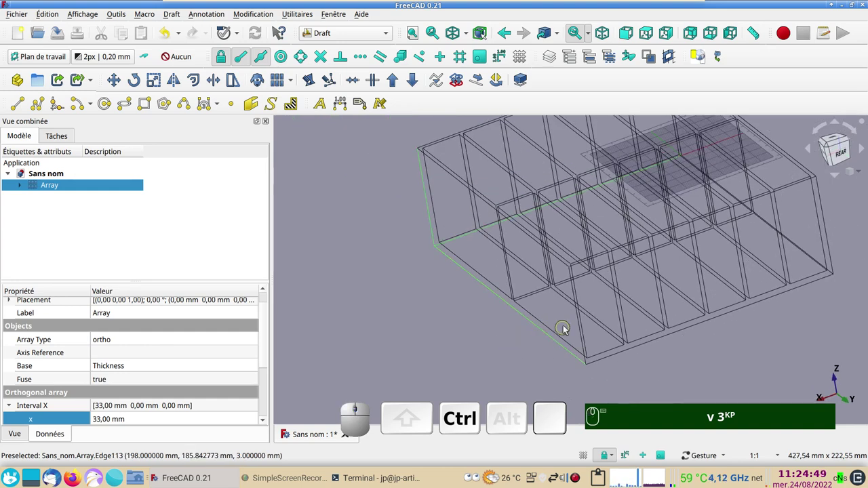
left_click(579, 311)
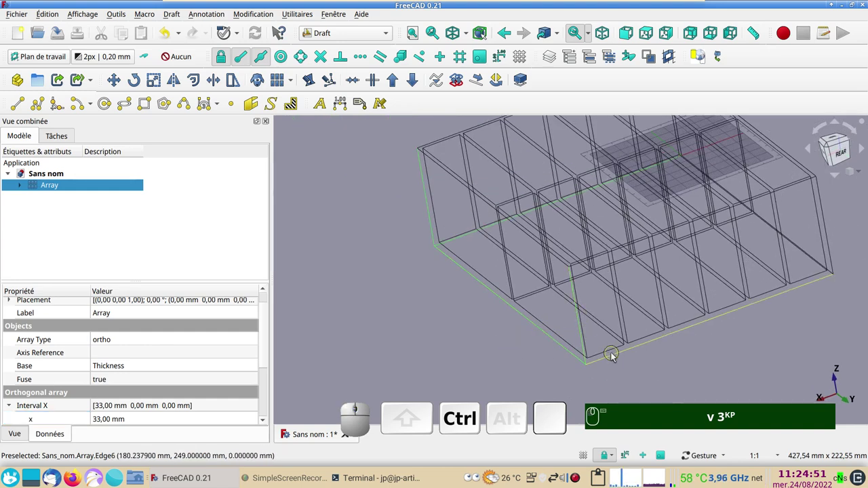
left_click(614, 357)
left_click_drag(744, 348, 738, 362)
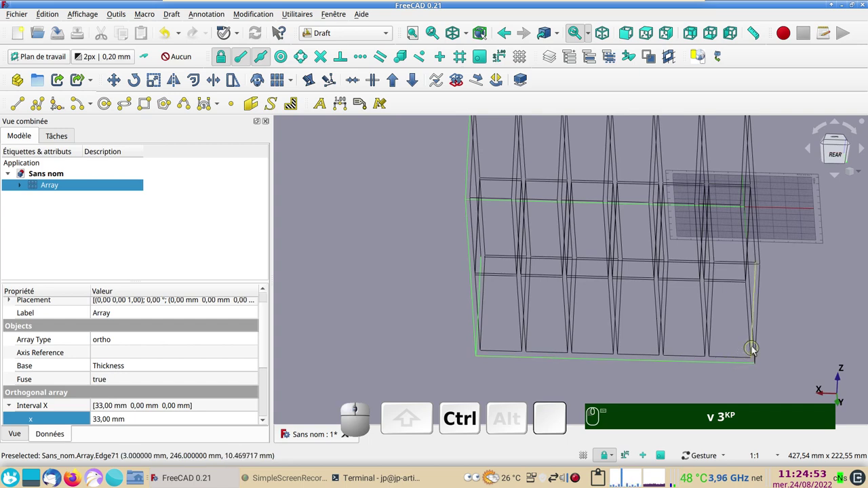
left_click(759, 346)
left_click_drag(803, 339, 735, 312)
left_click(754, 302)
left_click(736, 325)
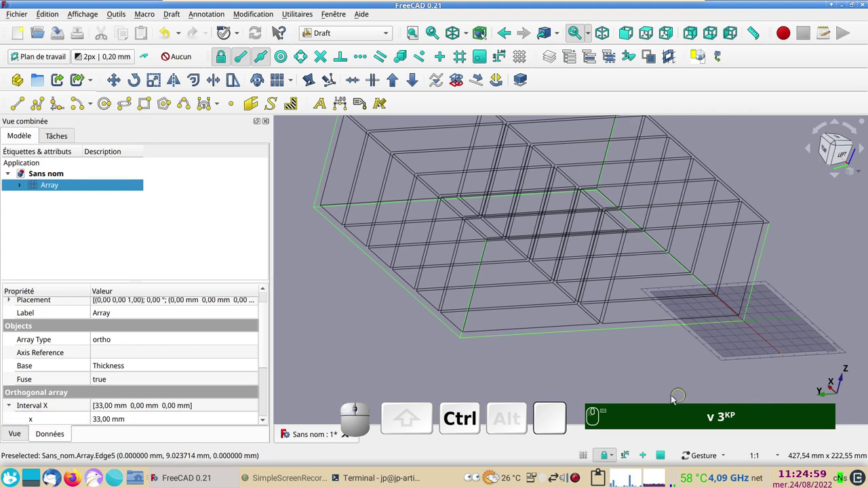
left_click(358, 33)
Step: Start the Part Fillet on the Array with the selected edges at 1 mm radius
left_click(336, 209)
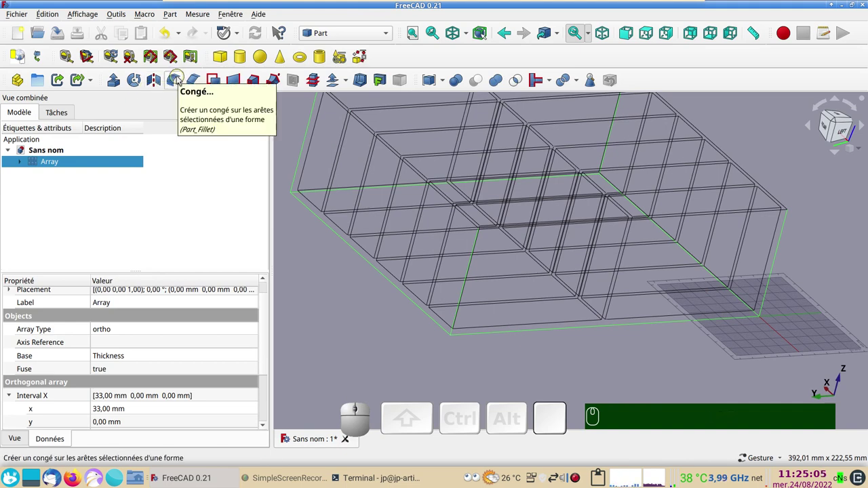
left_click(179, 80)
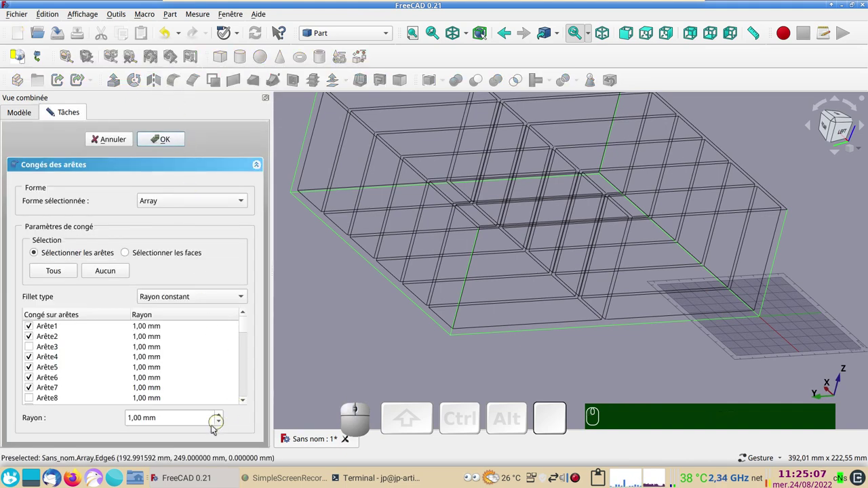
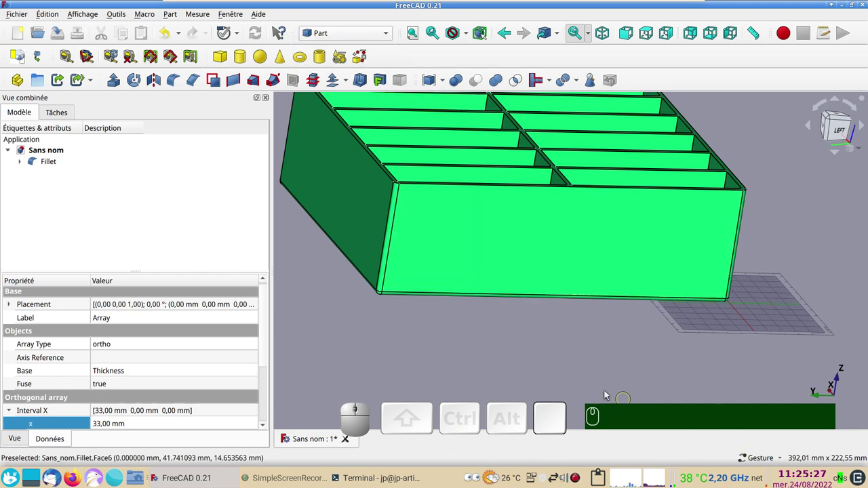
type("gr")
left_click_drag(597, 347, 645, 333)
scroll("down", 3)
left_click_drag(382, 164, 366, 168)
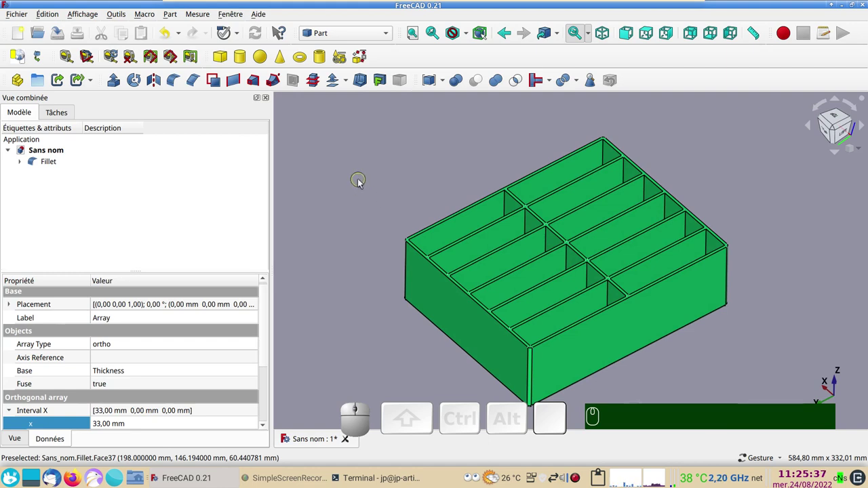
left_click_drag(731, 343, 684, 311)
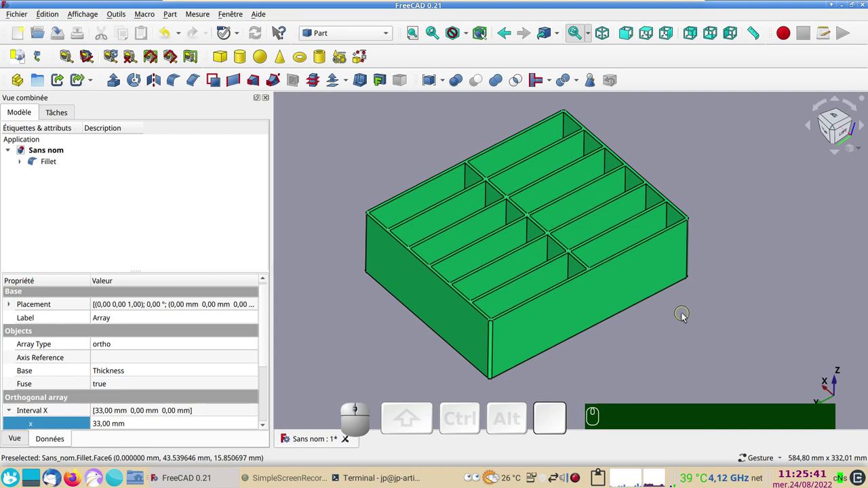